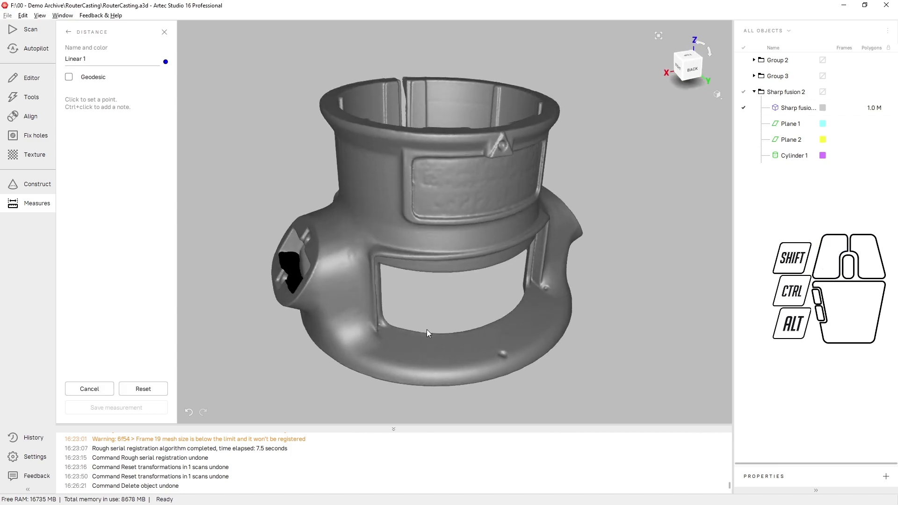
Place three chain points on the base ring (79.34 mm, 21.18 mm) and save the measurement as Linear 1.
left_click(402, 352)
left_click(549, 312)
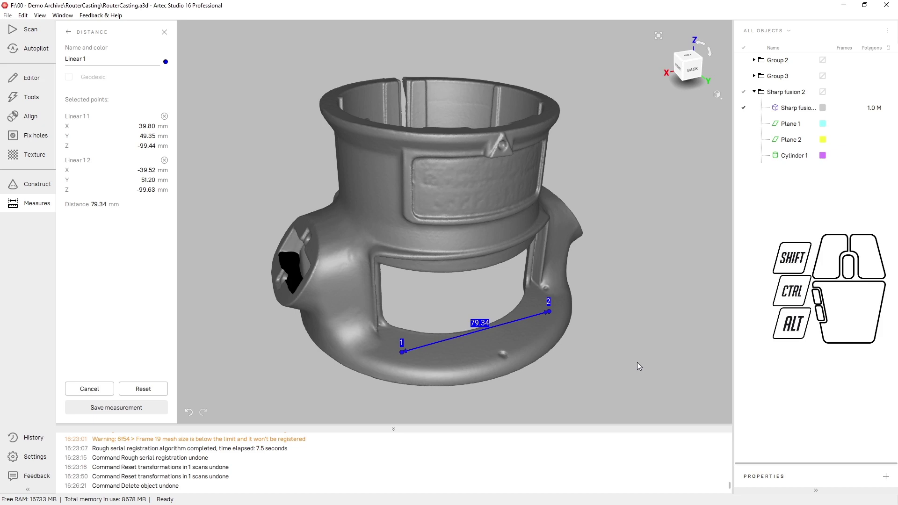
left_click_drag(633, 352, 575, 383)
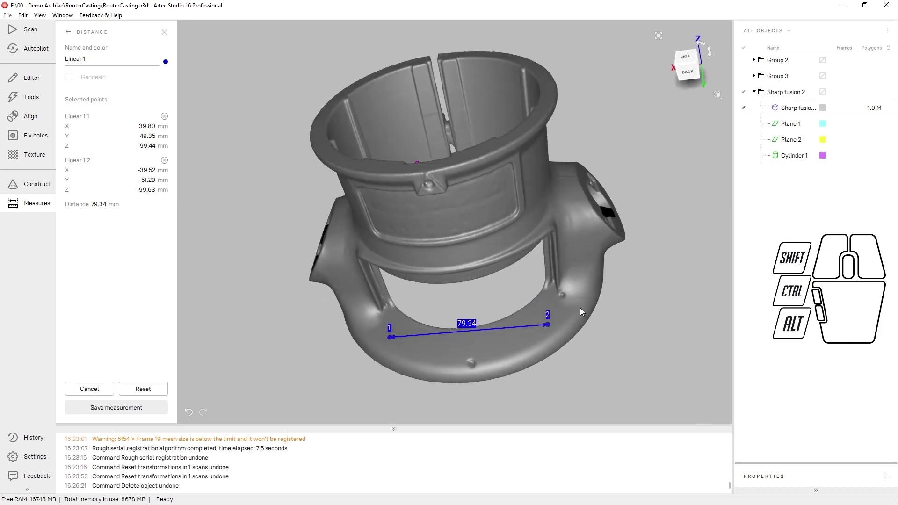
left_click(577, 300)
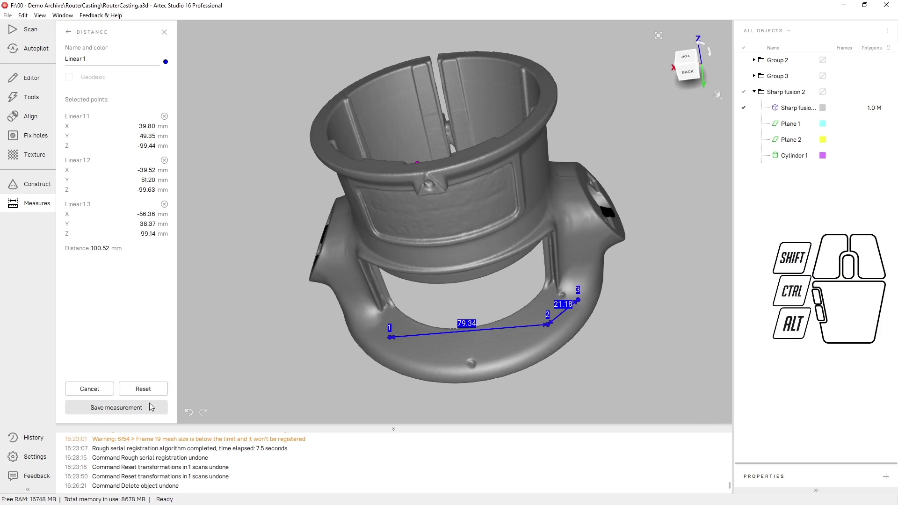
left_click(151, 413)
left_click(73, 99)
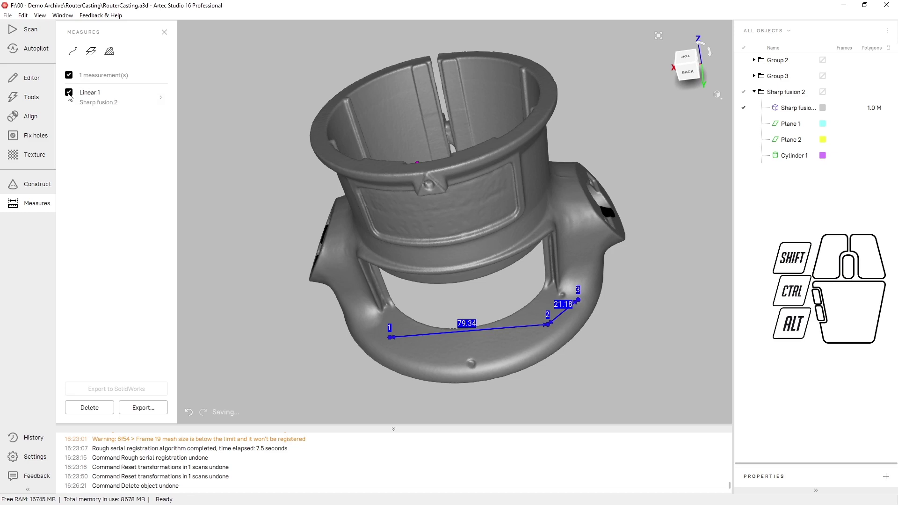
Start a new cross-section using constructed Plane 1 as the cutting plane.
left_click(94, 411)
left_click(94, 61)
left_click_drag(203, 47, 240, 34)
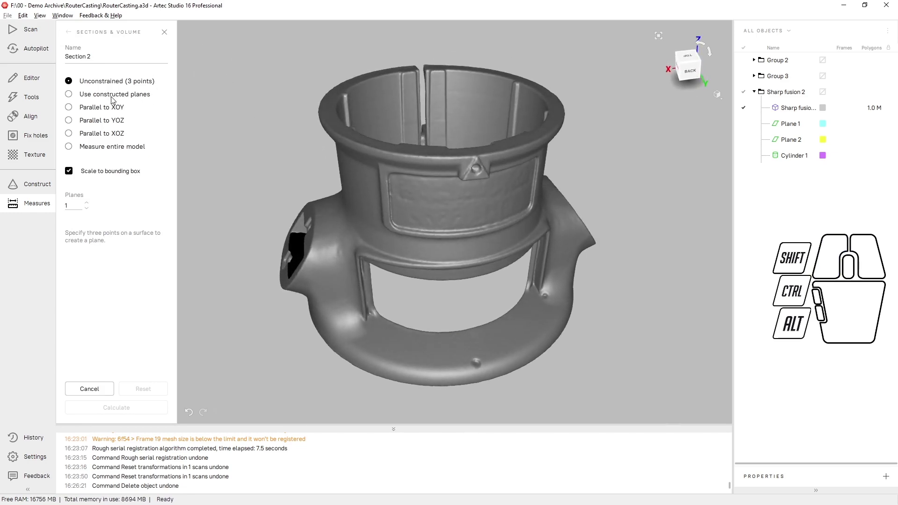
left_click(116, 97)
left_click(794, 128)
left_click(743, 130)
left_click(468, 94)
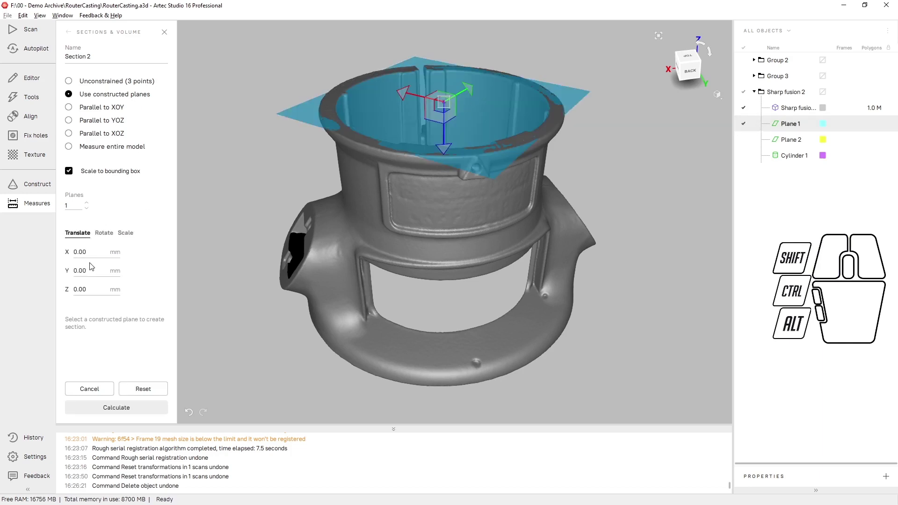
Shift Plane 1 down 14.59 mm through the upper housing and calculate the 885.93 mm² section.
left_click_drag(449, 149, 445, 179)
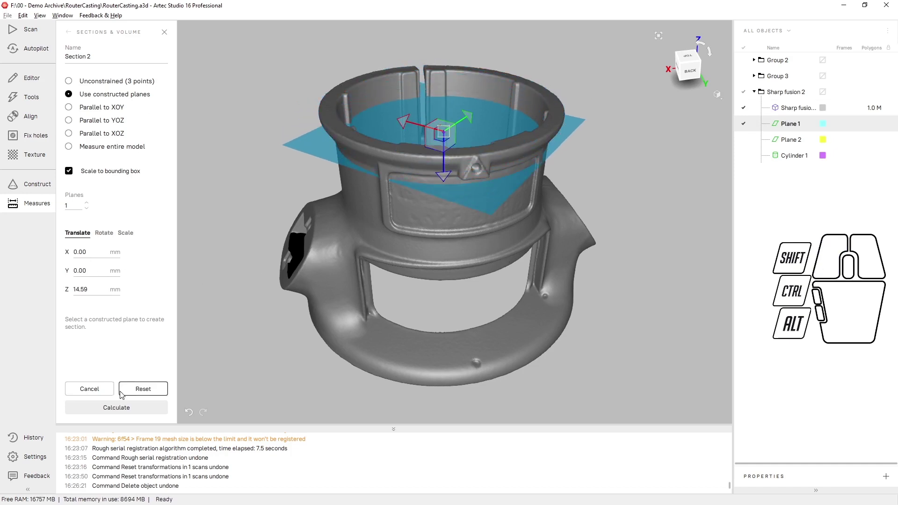
left_click(113, 411)
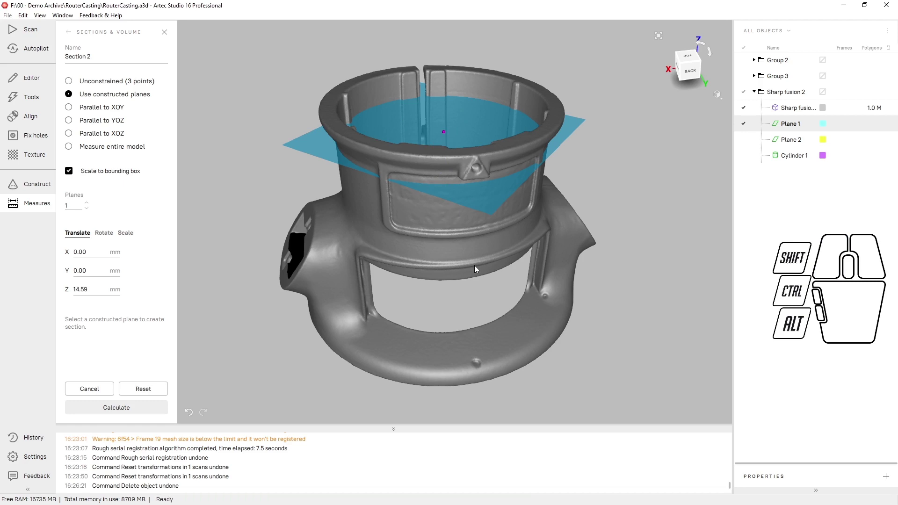
Save Section 2, show it on the model, and start a new distance map from Sharp fusion 2.
left_click_drag(567, 49, 577, 112)
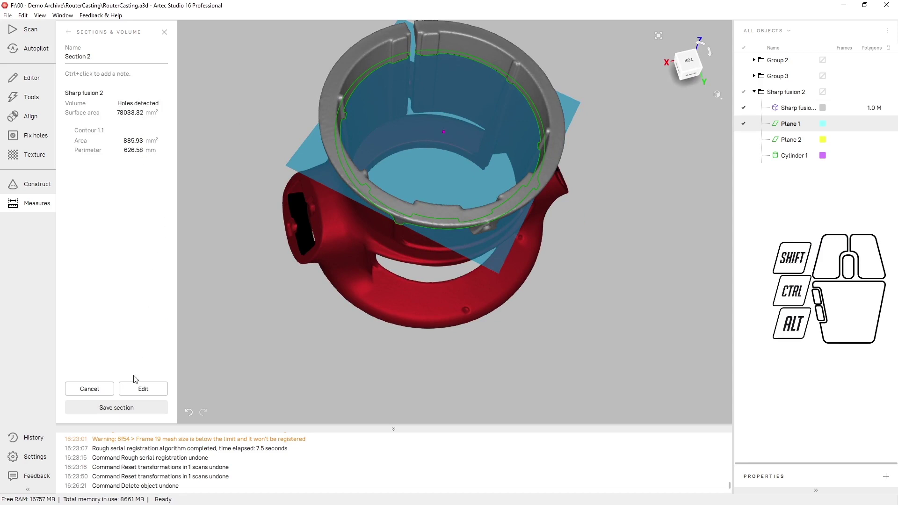
left_click(140, 411)
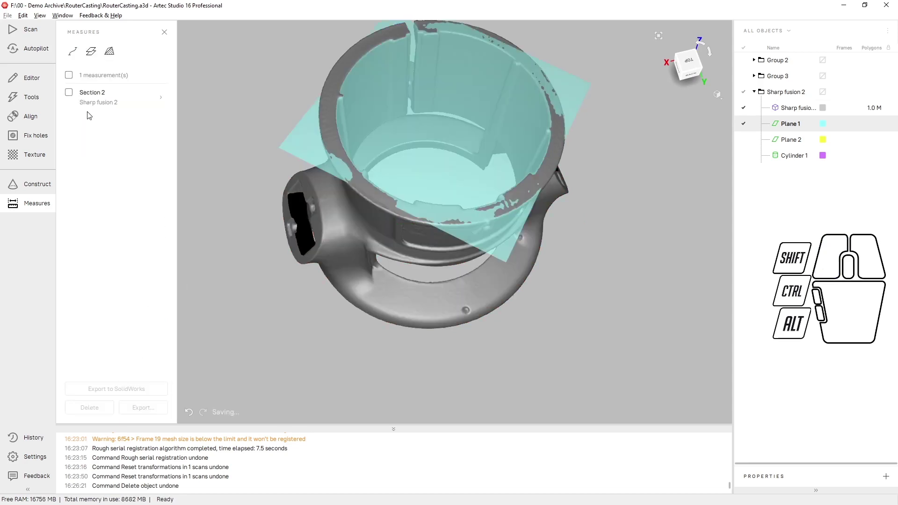
left_click(89, 112)
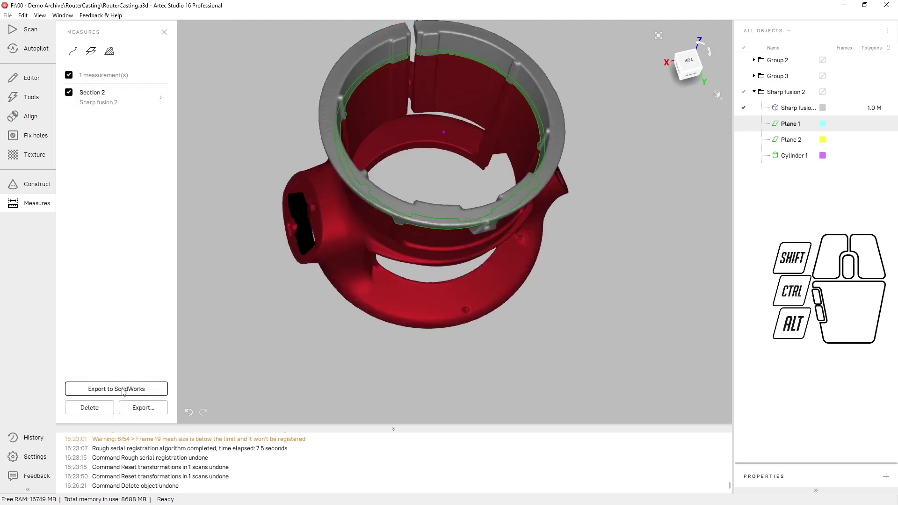
left_click(103, 409)
left_click(114, 60)
Choose Cylinder 1 as the comparison target for Distance map 1 against Sharp fusion 2.
left_click_drag(235, 186, 226, 111)
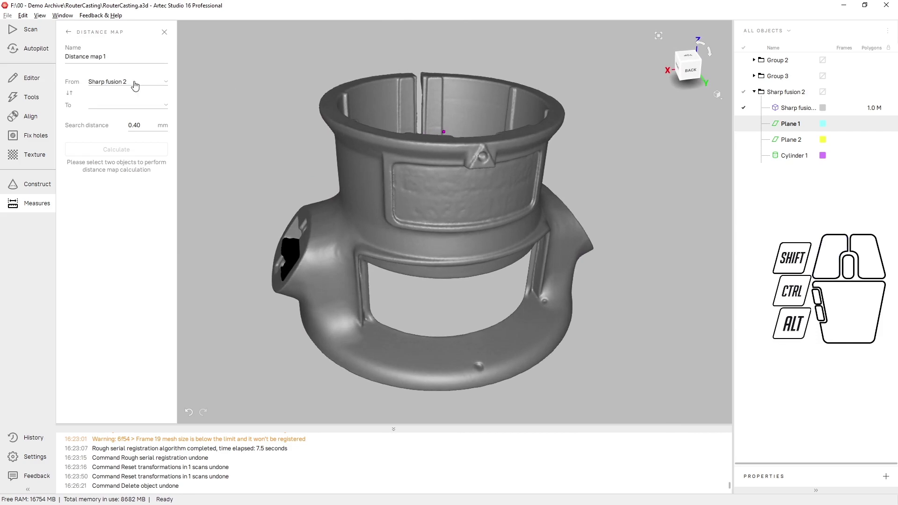
left_click(744, 162)
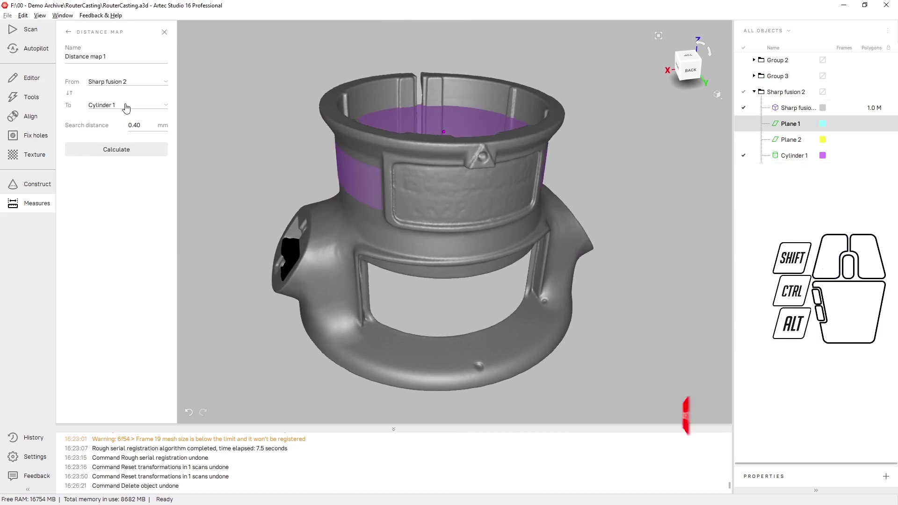
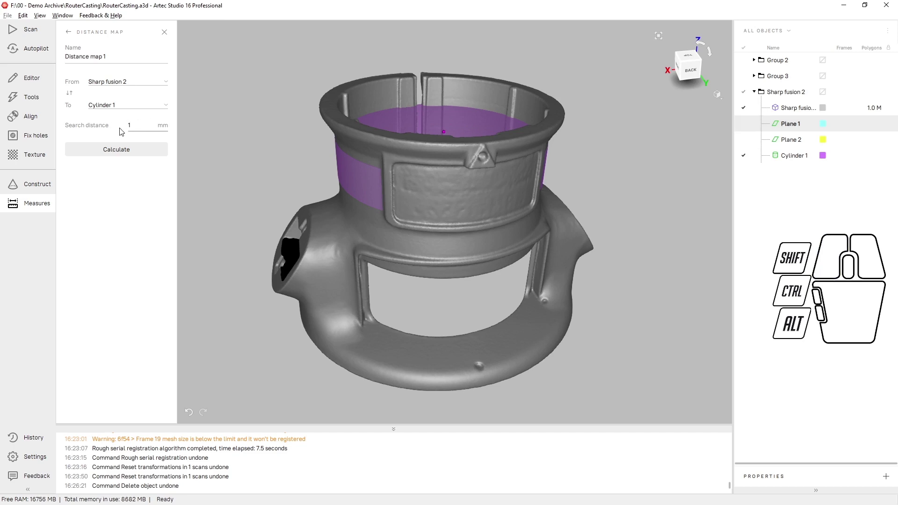
Calculate Distance map 1 to Cylinder 1 and orbit the casting to inspect the coloured deviation band.
left_click(137, 153)
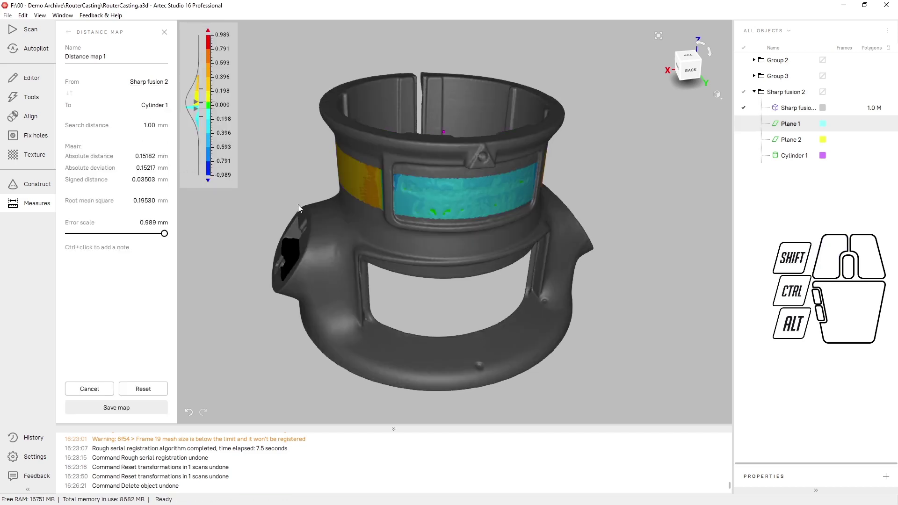
left_click_drag(329, 174, 418, 185)
left_click_drag(199, 103, 195, 93)
left_click(201, 113)
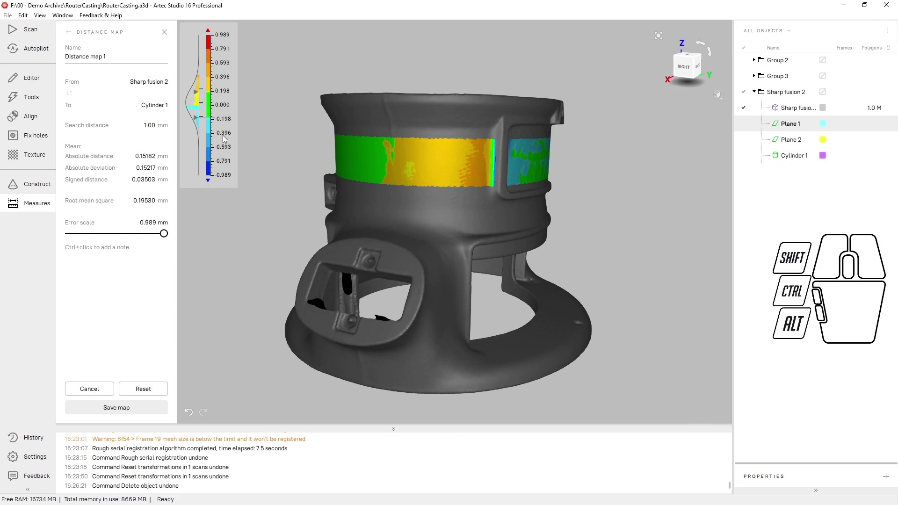
left_click_drag(235, 139, 157, 198)
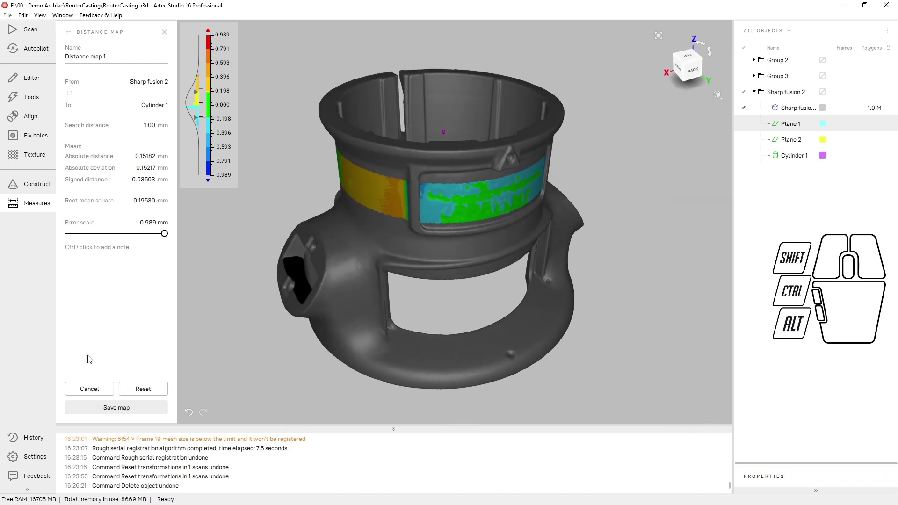